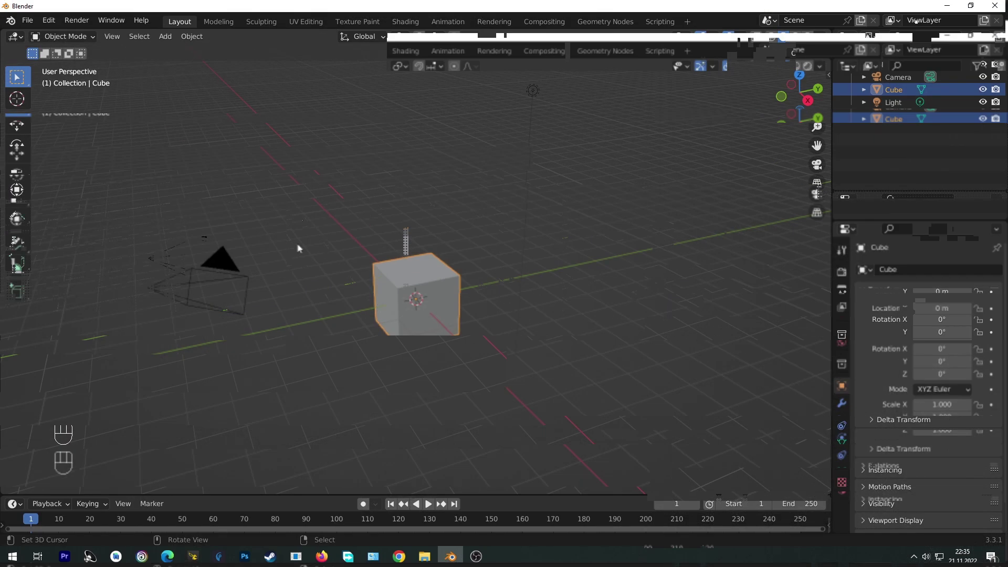
# Rearrange the Blender layout around the default cube scene before building the spheres.
pyautogui.moveTo(59, 25); pyautogui.dragTo(89, 203)
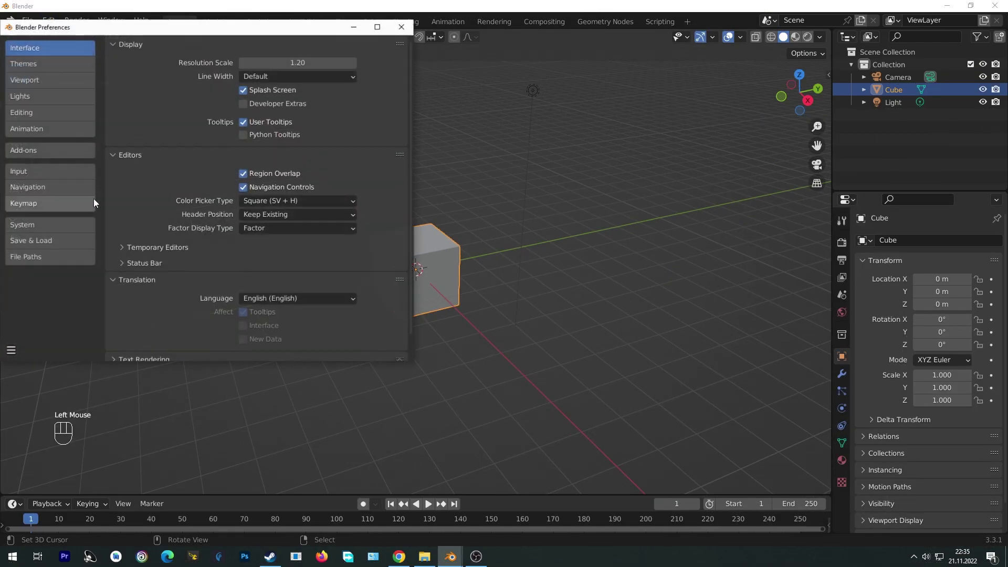
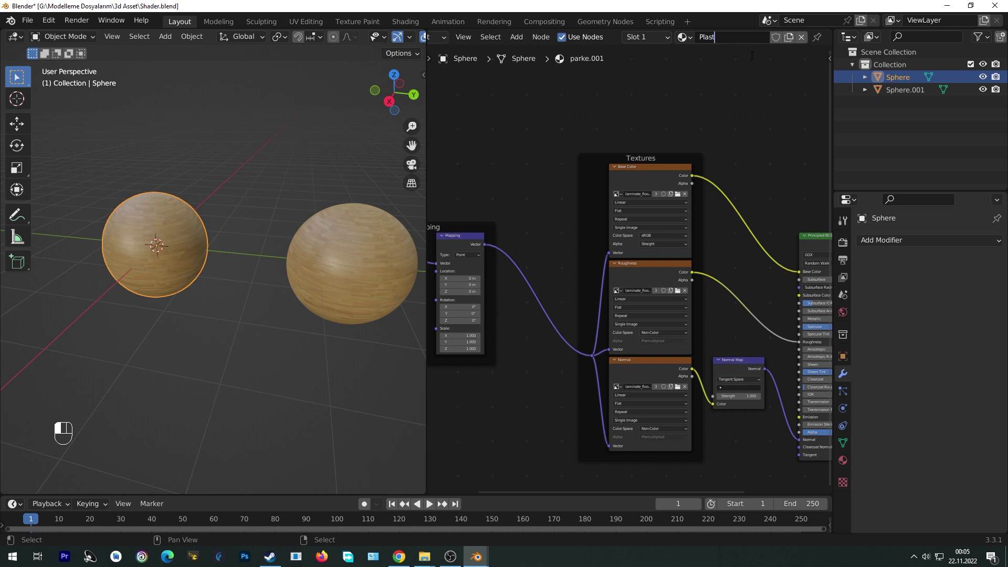
# Confirm the material name Plaster and start Node Wrangler's Principled Texture Set from its Principled BSDF.
pyautogui.scroll(-3)
pyautogui.press('b')
pyautogui.press('x')
pyautogui.scroll(3)
pyautogui.middleClick(717, 303)
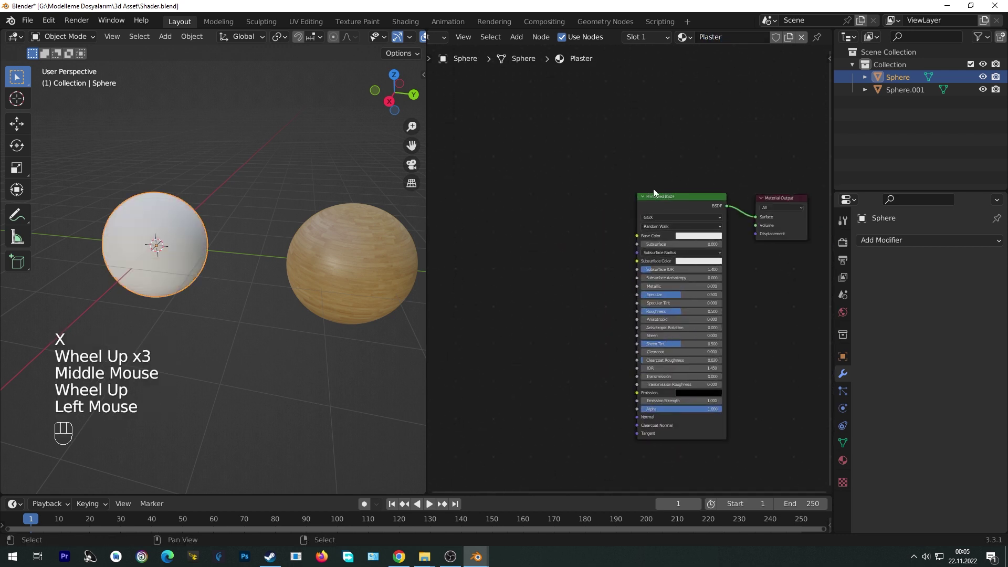
pyautogui.click(662, 207)
pyautogui.press('ctrl+shift+t')
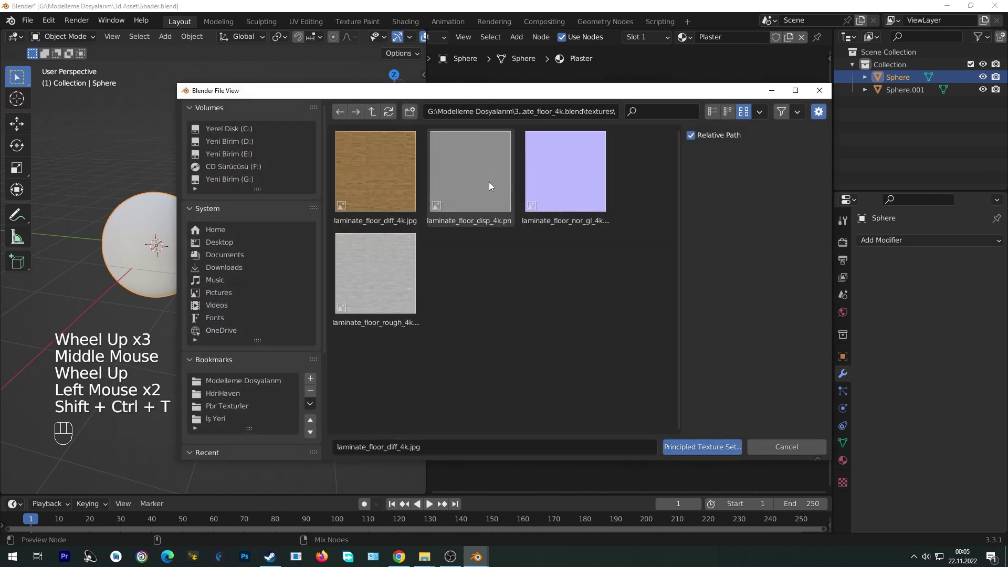
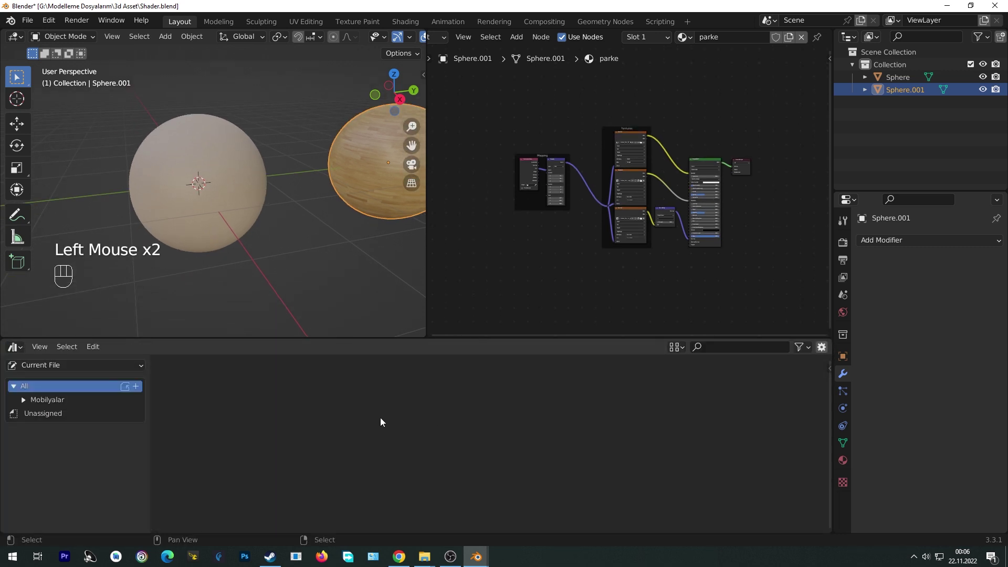
# Save Shader.blend and widen the 3D view over the node editor.
pyautogui.press('ctrl+s')
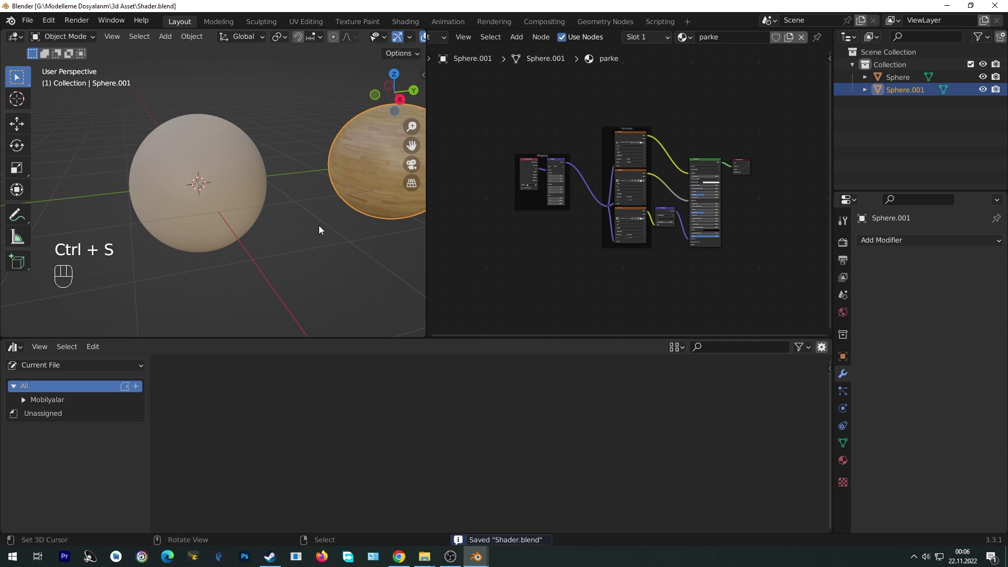
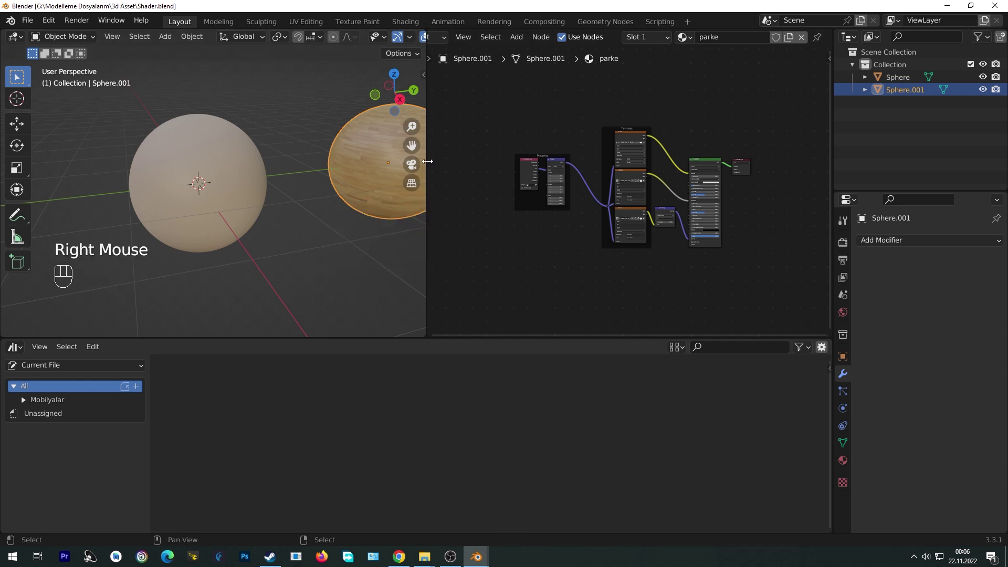
pyautogui.moveTo(431, 177); pyautogui.dragTo(399, 204)
pyautogui.click(398, 204)
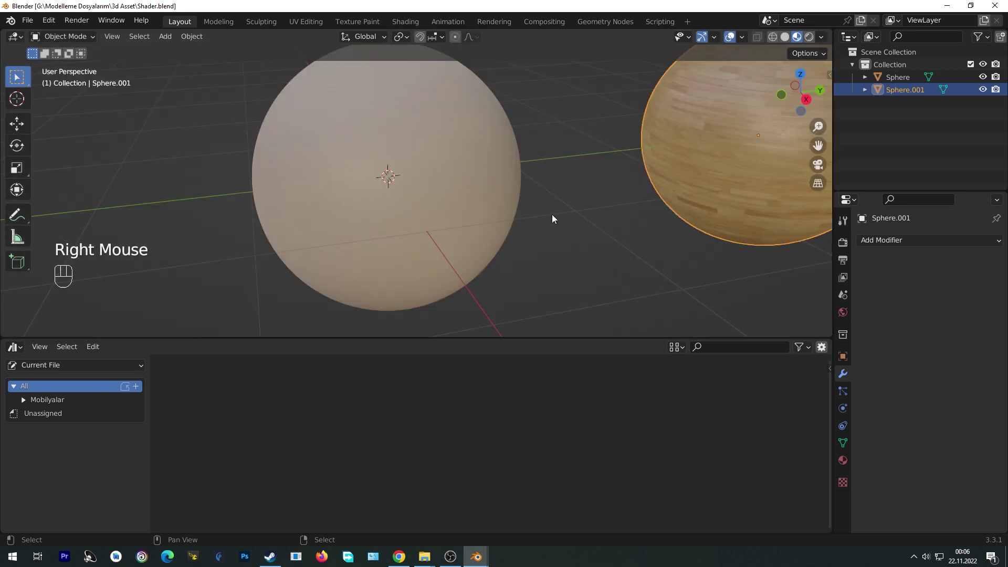
pyautogui.moveTo(44, 364); pyautogui.dragTo(42, 413)
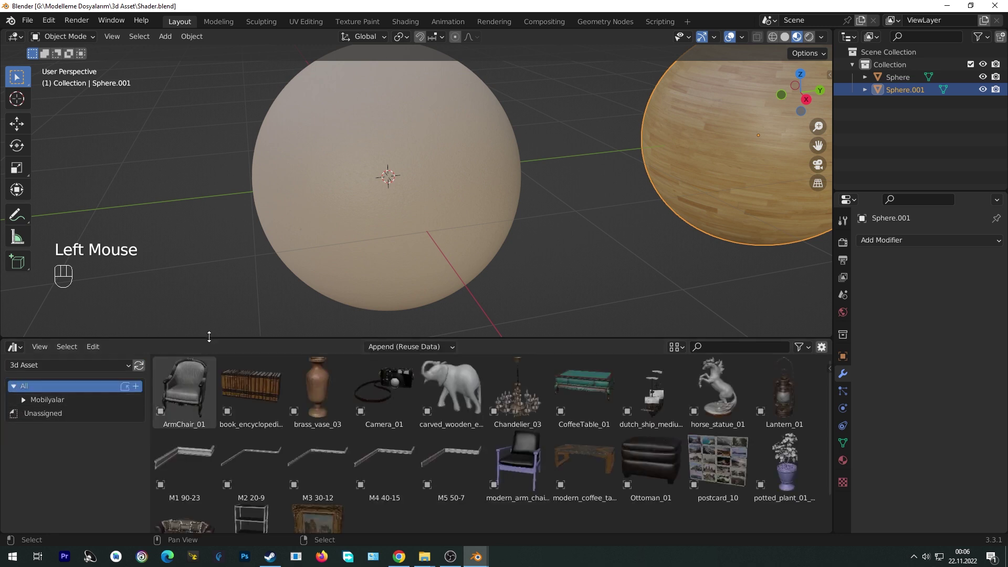
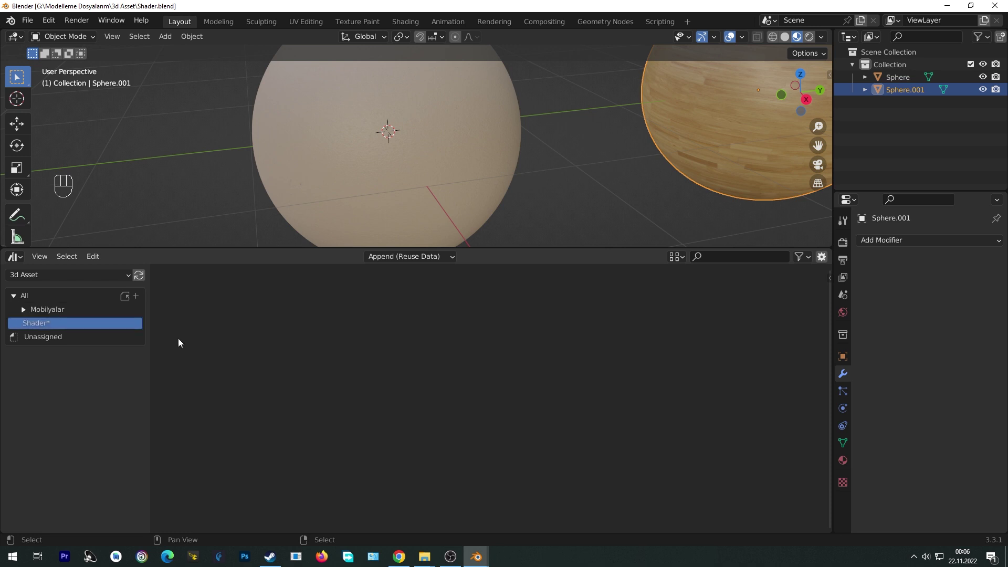
# Enlarge the lower asset browser area and revert to the earlier two-sphere state.
pyautogui.moveTo(71, 330); pyautogui.dragTo(55, 395)
pyautogui.click(54, 395)
pyautogui.click(139, 328)
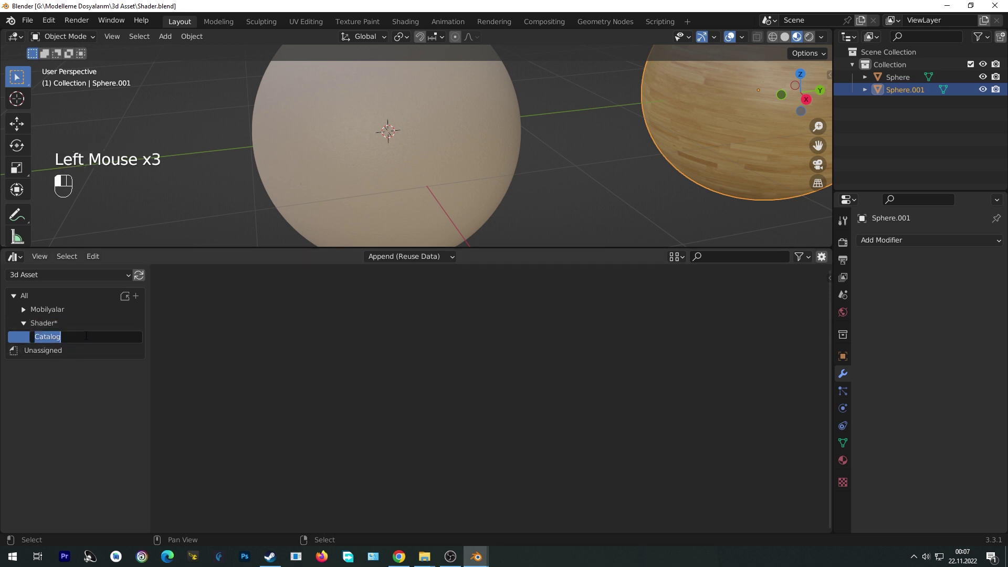
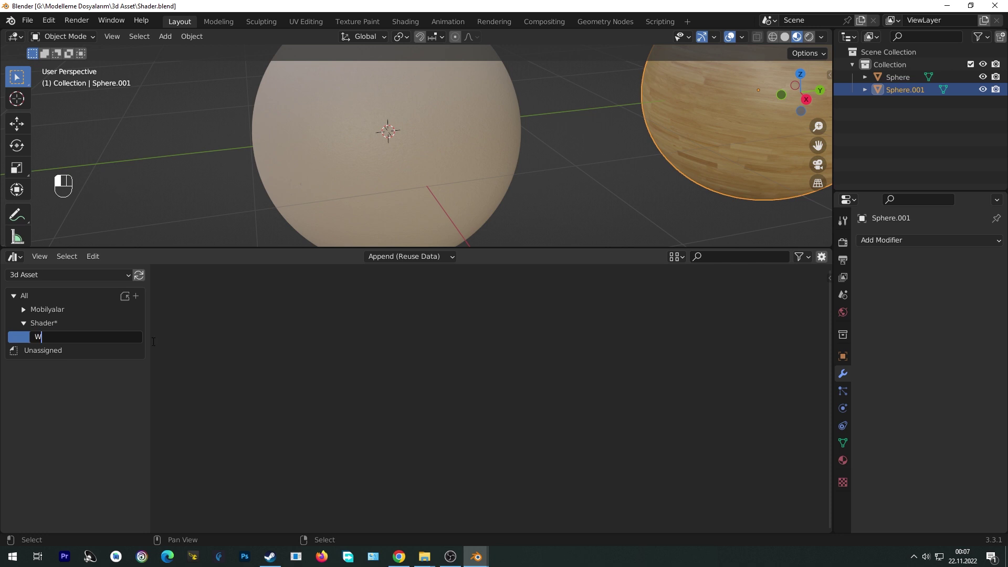
pyautogui.press('o')
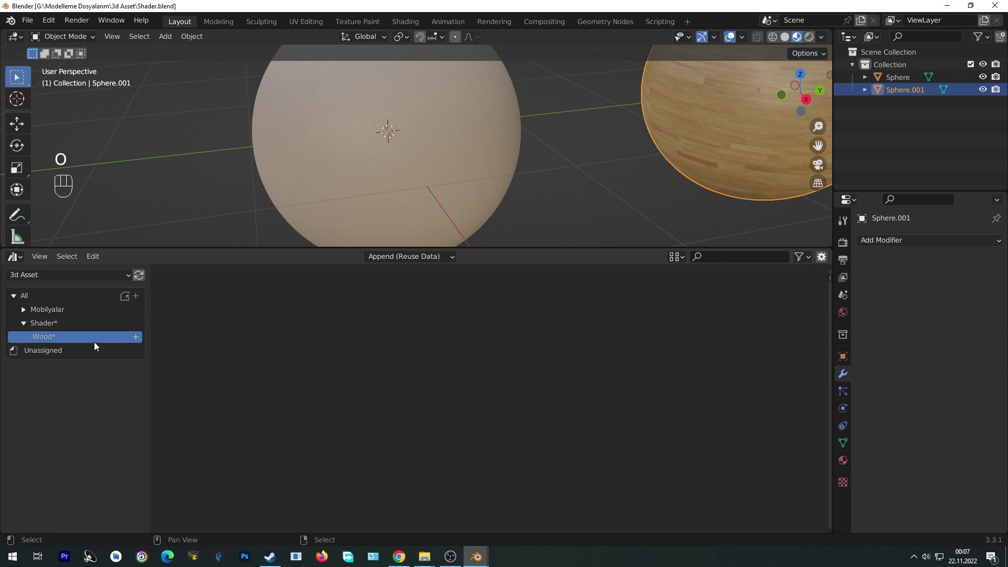
# Mark the wooden sphere's parke material as an asset.
pyautogui.click(848, 464)
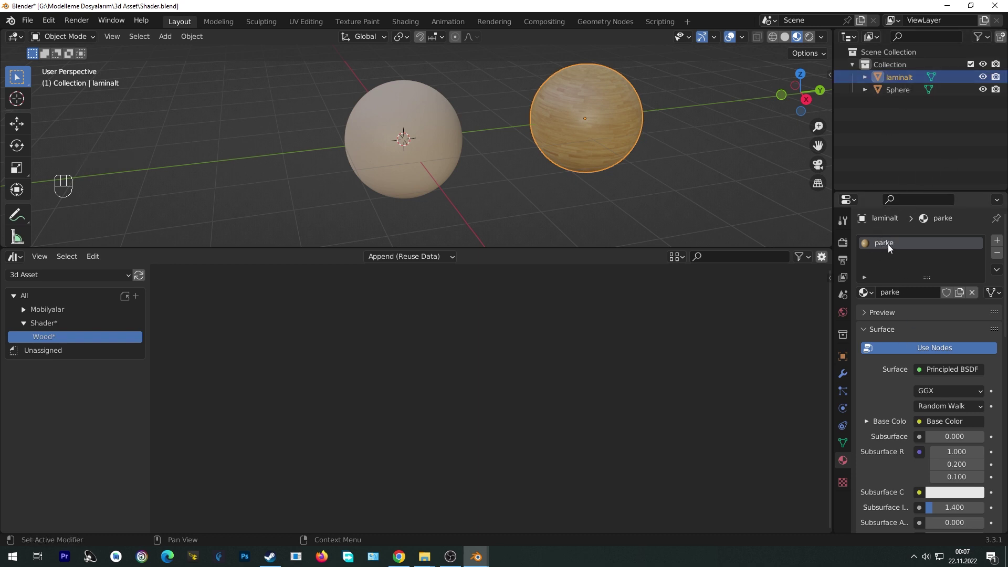
pyautogui.moveTo(890, 247); pyautogui.dragTo(775, 319)
pyautogui.click(42, 352)
pyautogui.scroll(3)
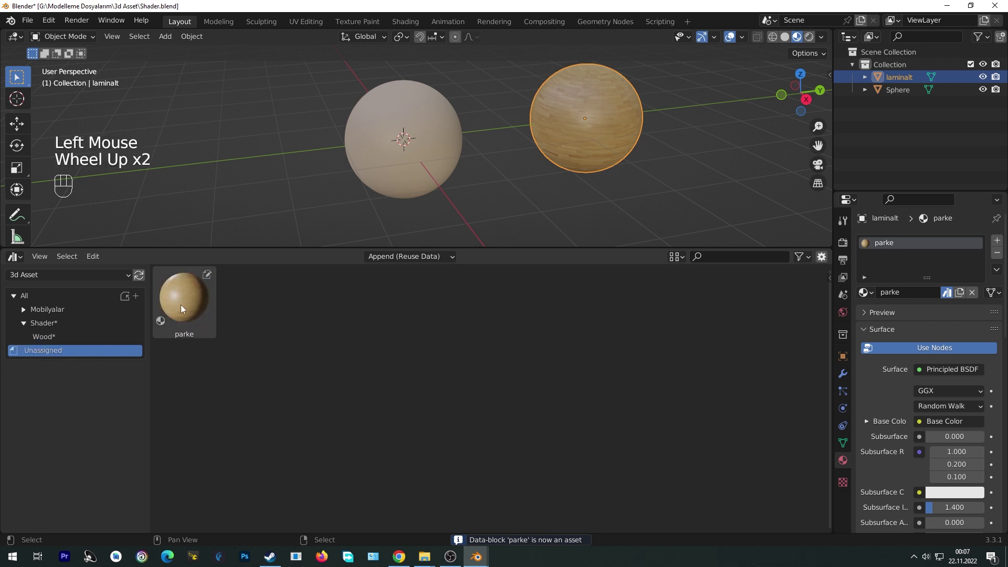
# Browse the asset browser entries to check the newly marked parke material.
pyautogui.click(194, 301)
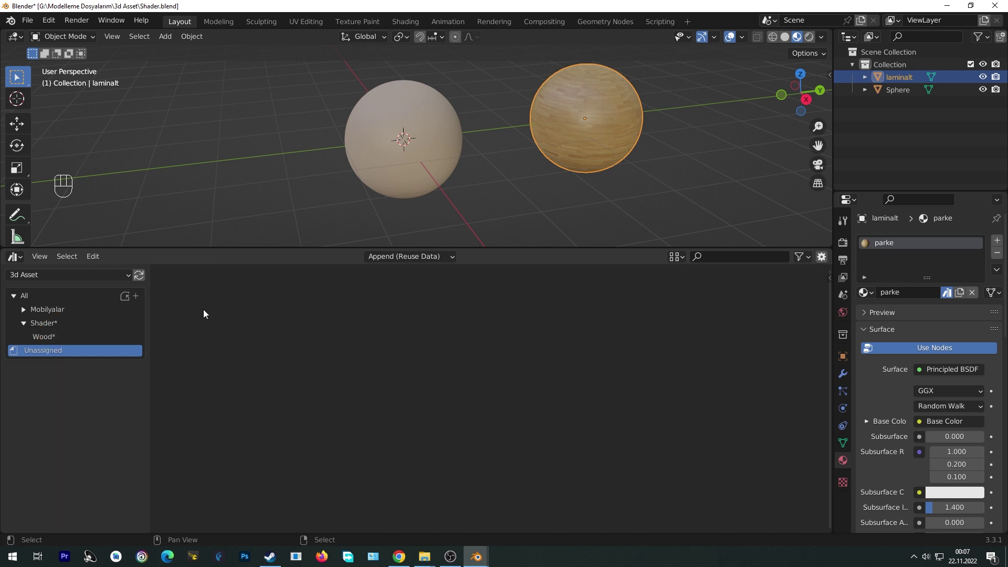
pyautogui.click(43, 342)
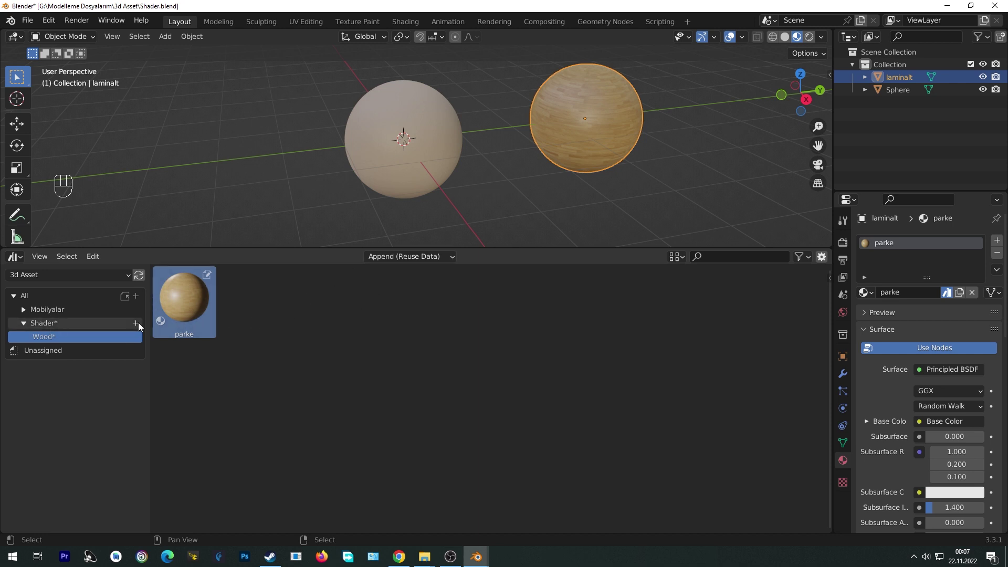
pyautogui.click(138, 326)
pyautogui.doubleClick(52, 343)
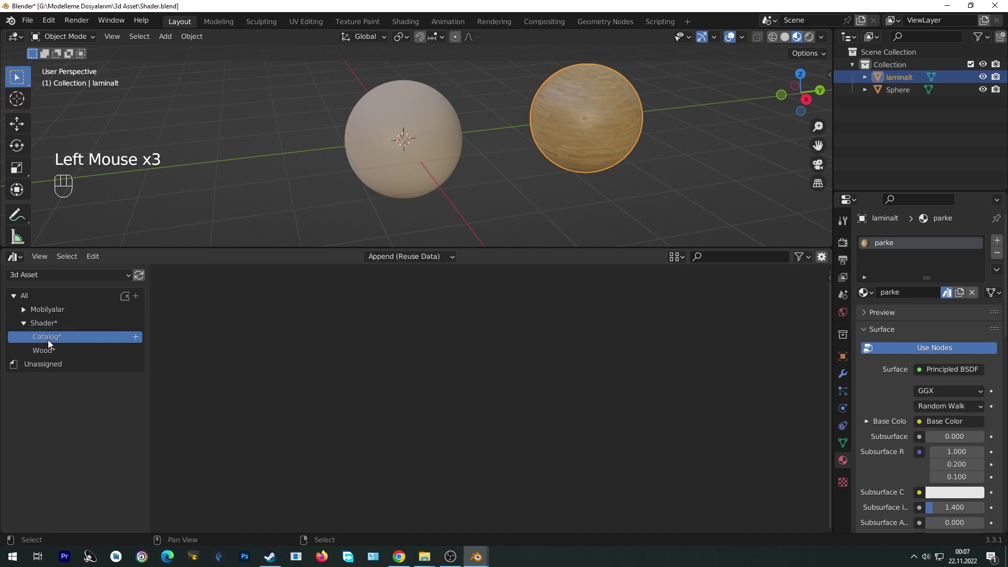
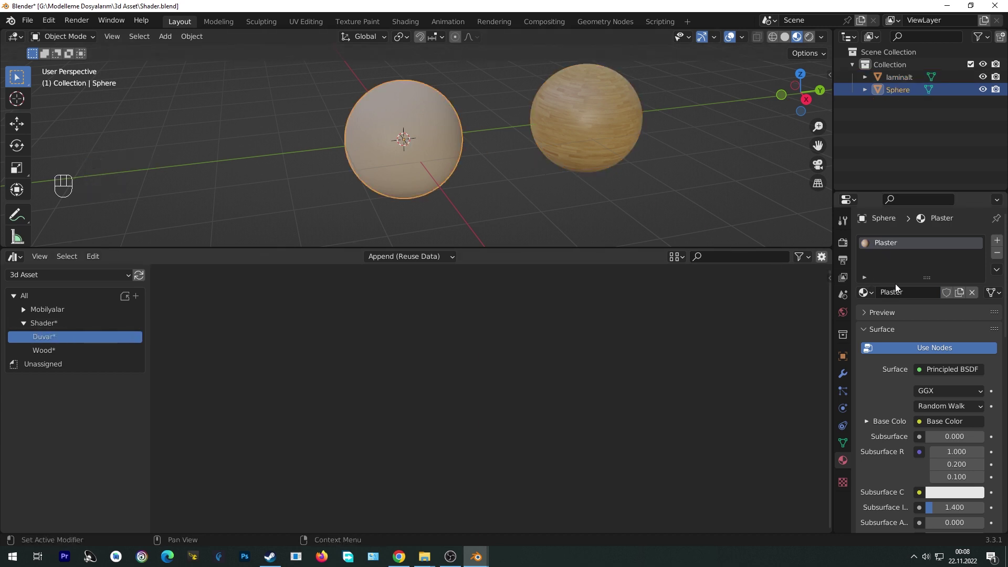
# Mark the plaster sphere's Plaster material as an asset as well.
pyautogui.moveTo(884, 238); pyautogui.dragTo(966, 250)
pyautogui.moveTo(901, 247); pyautogui.dragTo(794, 244)
pyautogui.click(45, 371)
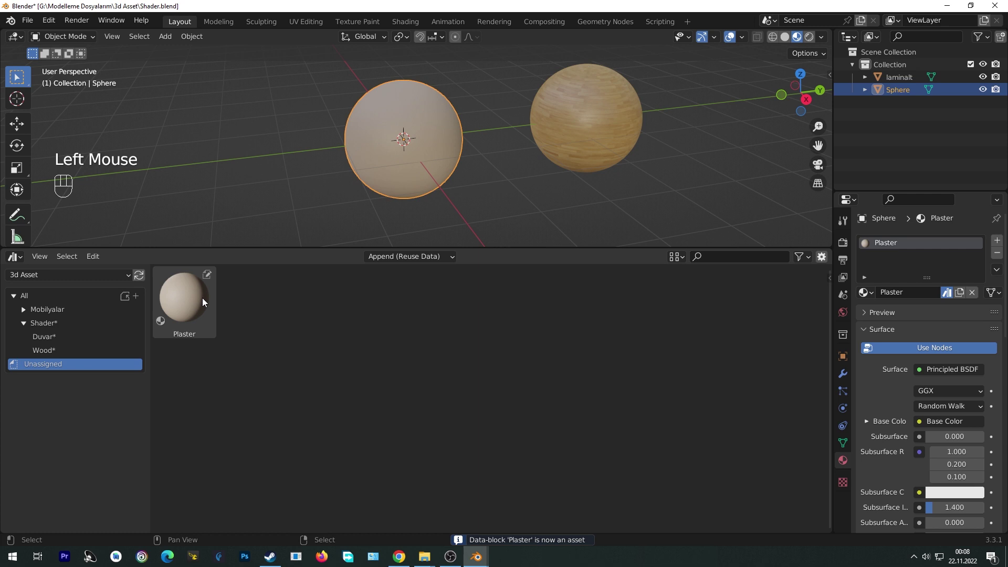
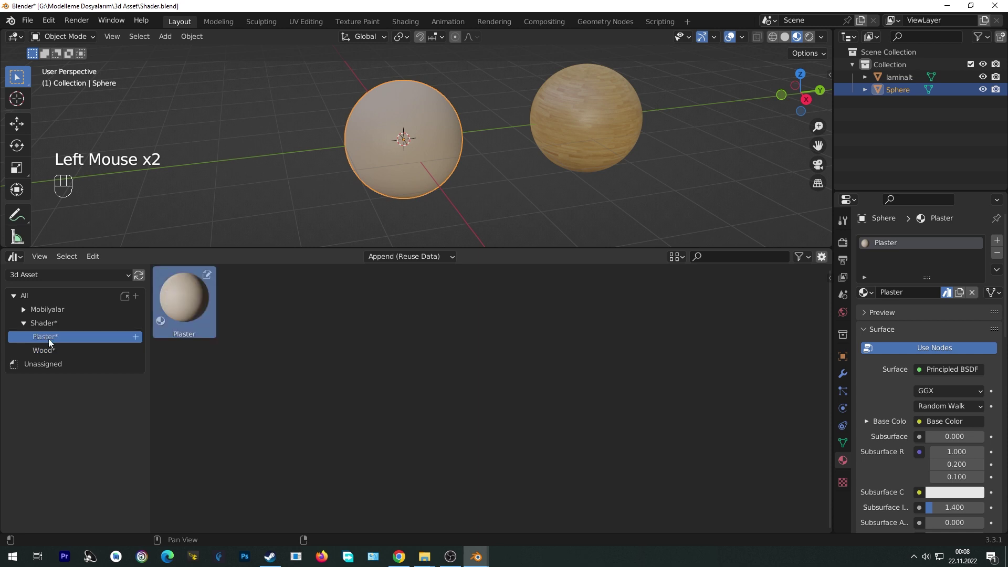
# Save Shader.blend with the parke and Plaster asset materials.
pyautogui.click(43, 353)
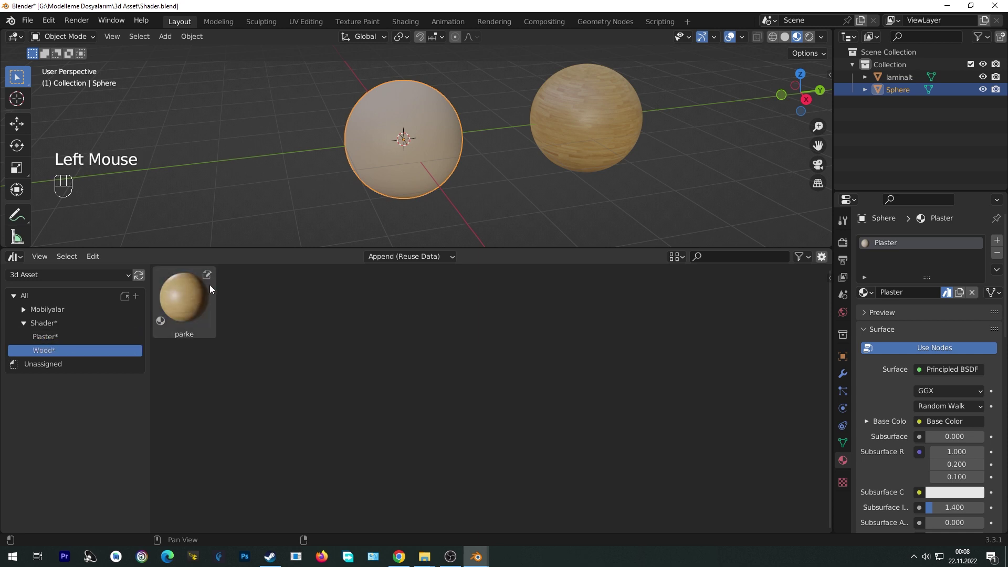
pyautogui.press('ctrl+s')
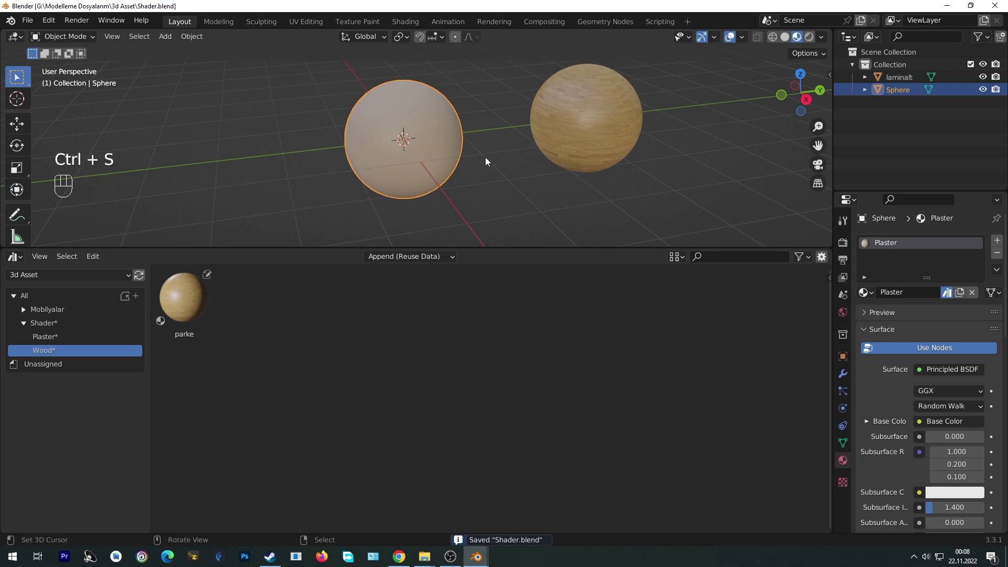